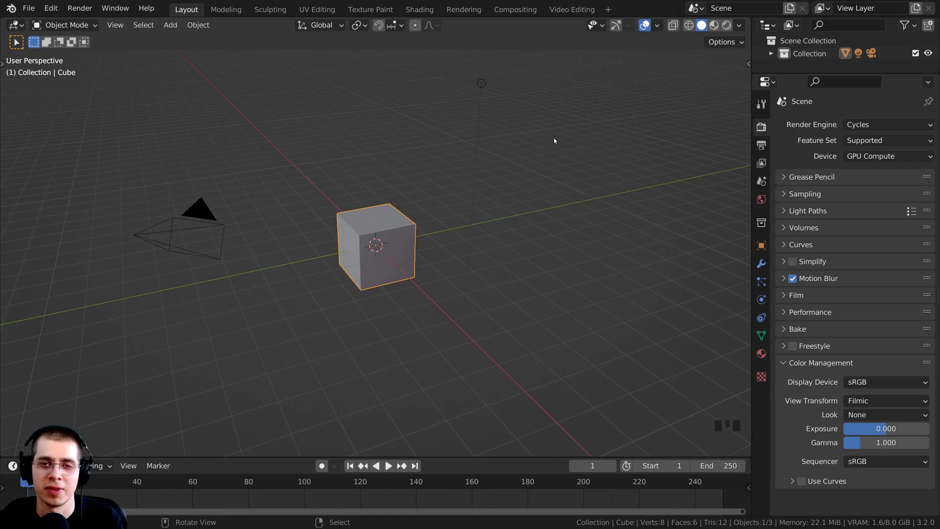
Box-select the default cube, camera and light and delete them to empty the scene
left_click_drag(412, 163, 354, 115)
key("a")
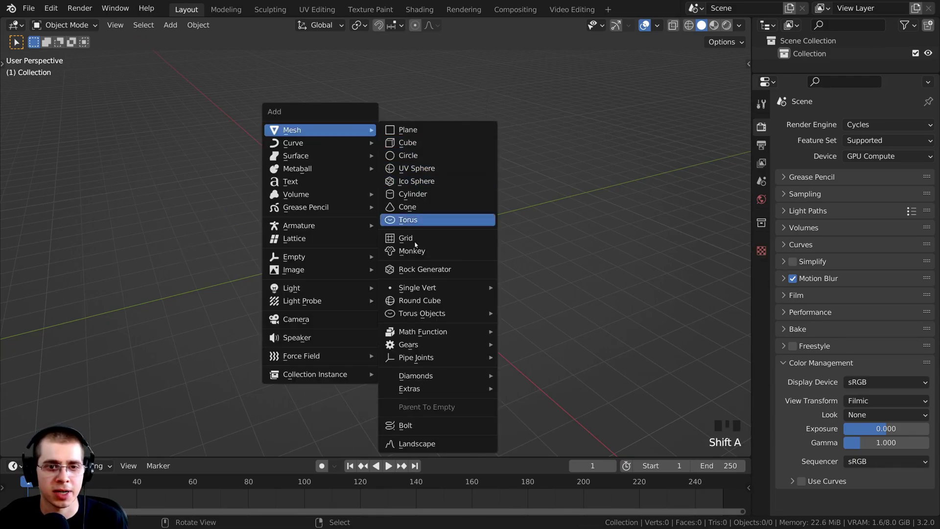
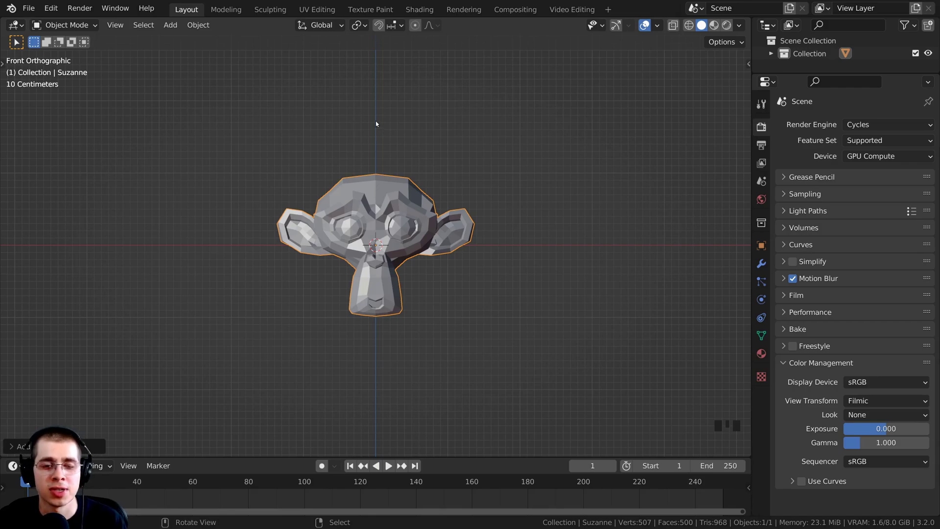
Add a reference image empty (Shift+A) and load the car blueprint PNG behind the monkey
key("shift+a")
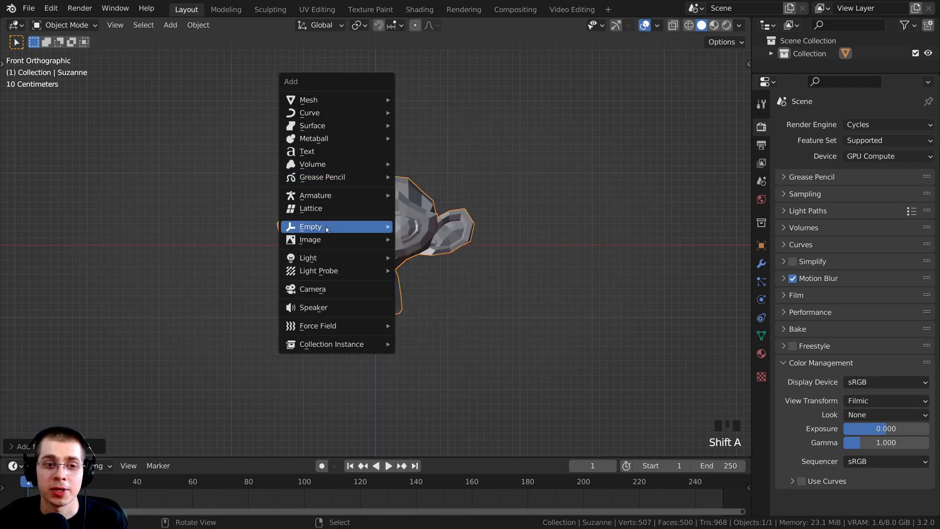
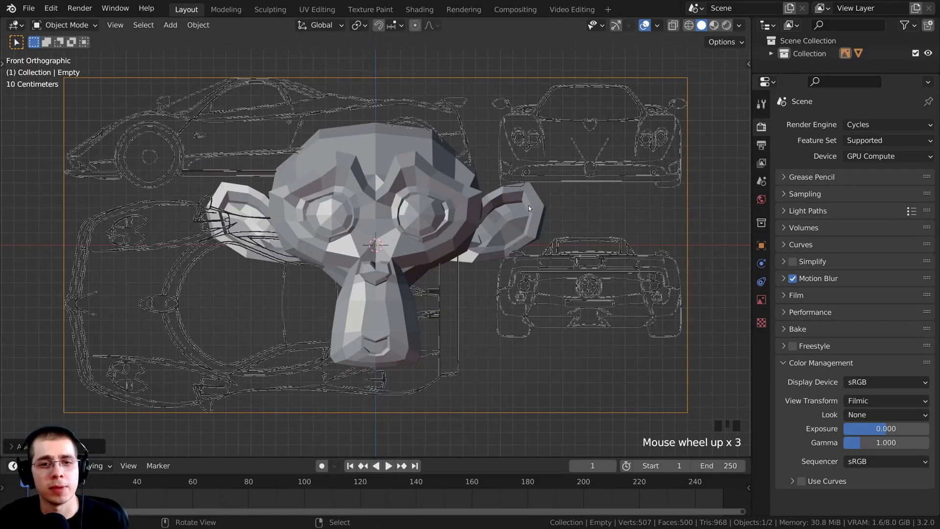
scroll("down", 3)
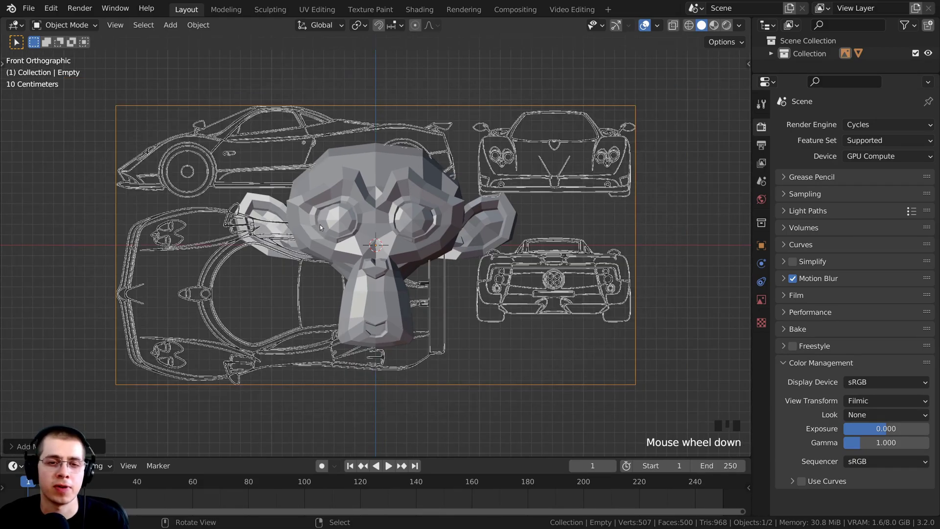
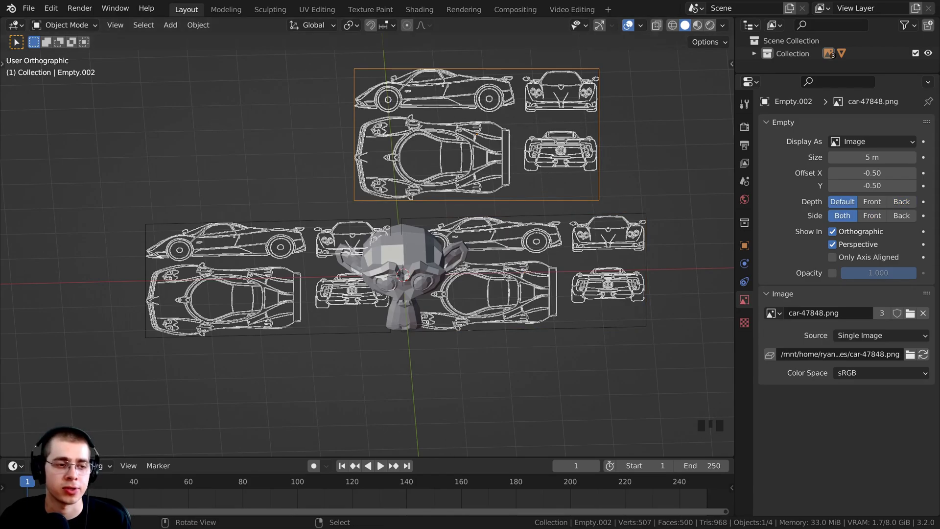
Orbit and zoom around the scene to view the several blueprint empties spread around Suzanne
left_click_drag(486, 222, 377, 174)
scroll("up", 3)
scroll("up", 3)
scroll("up", 3)
left_click_drag(372, 177, 420, 191)
middle_click(413, 179)
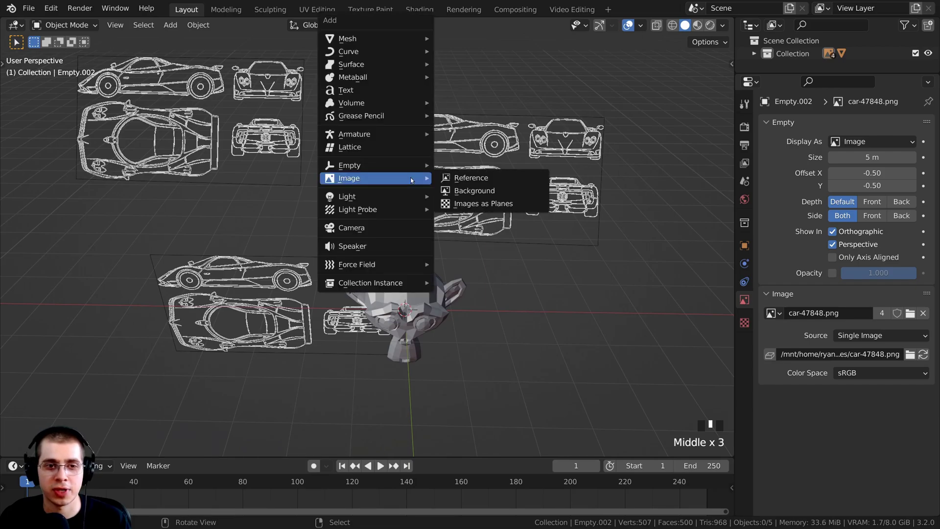
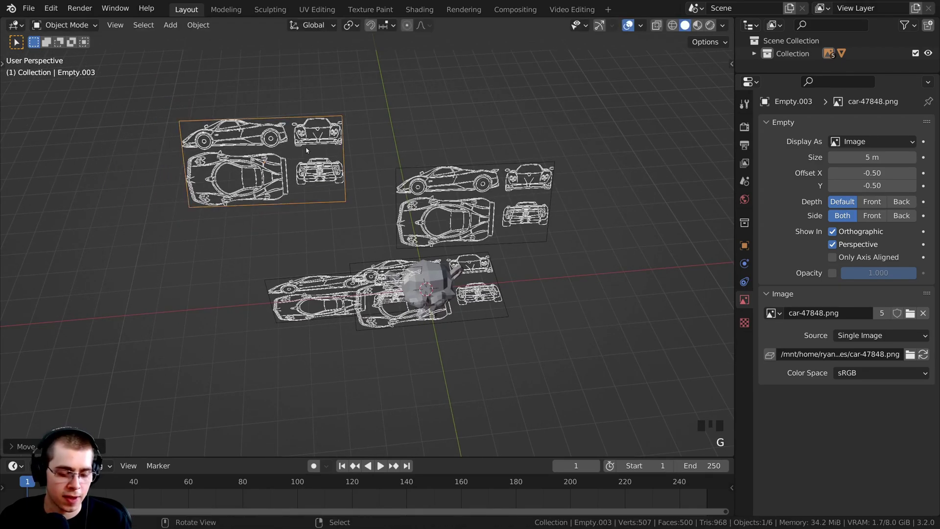
Delete the extra blueprint empties and rotate the remaining one upright beside the monkey head
key("alt+r")
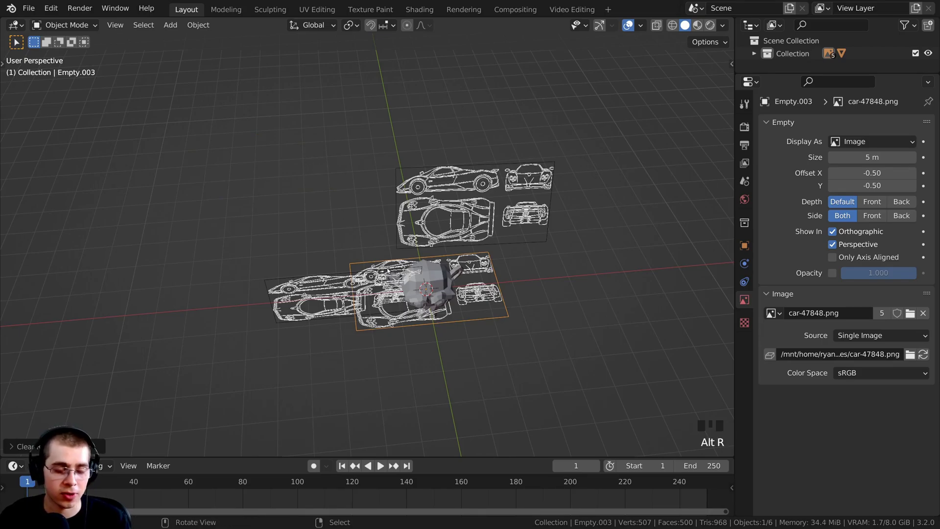
key("g")
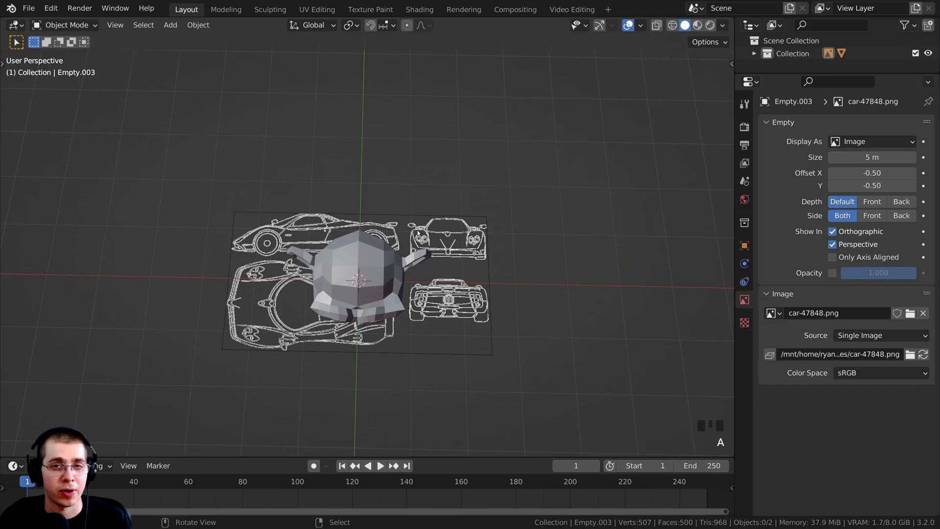
key("a")
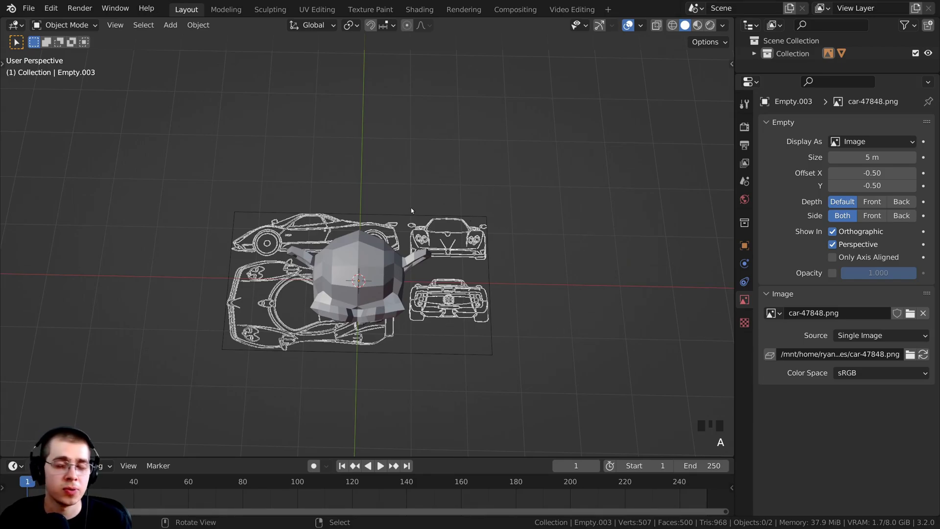
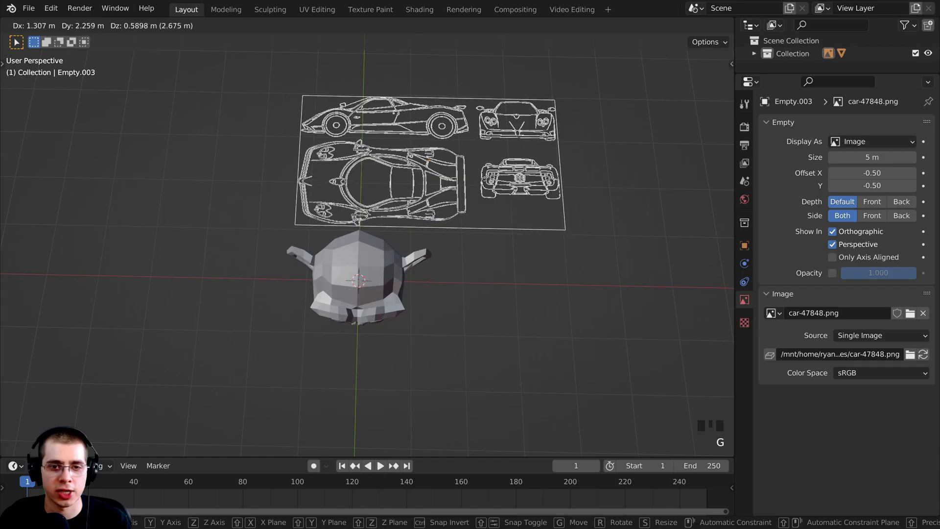
key("s")
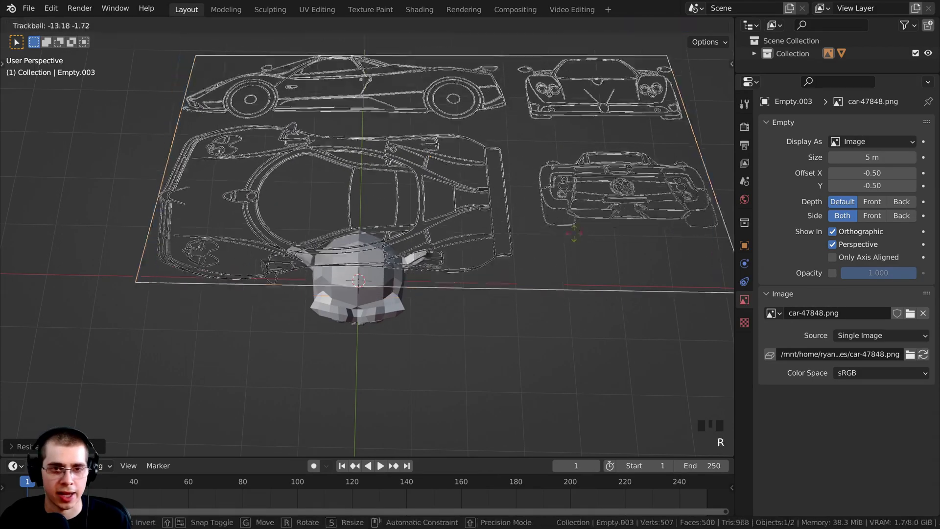
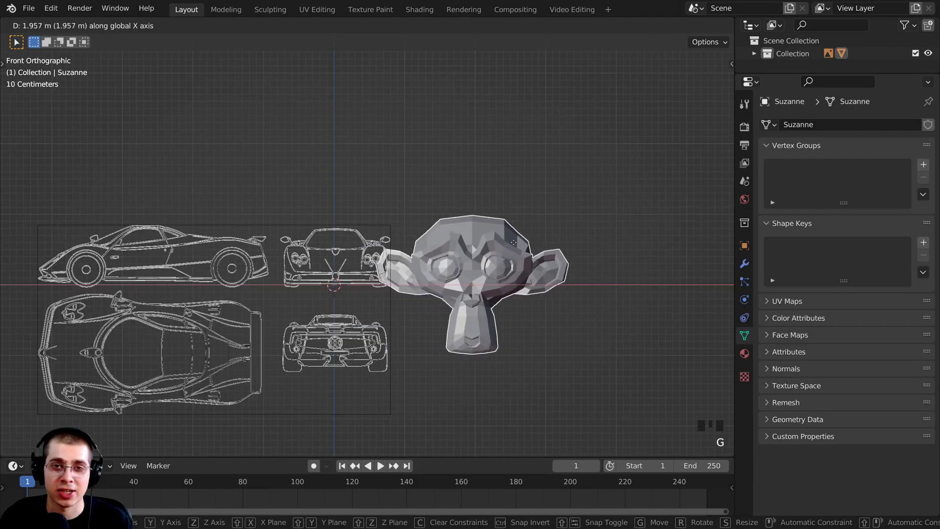
Duplicate the upright blueprint empty (Shift+D) to position the car's front view on the origin
key("g")
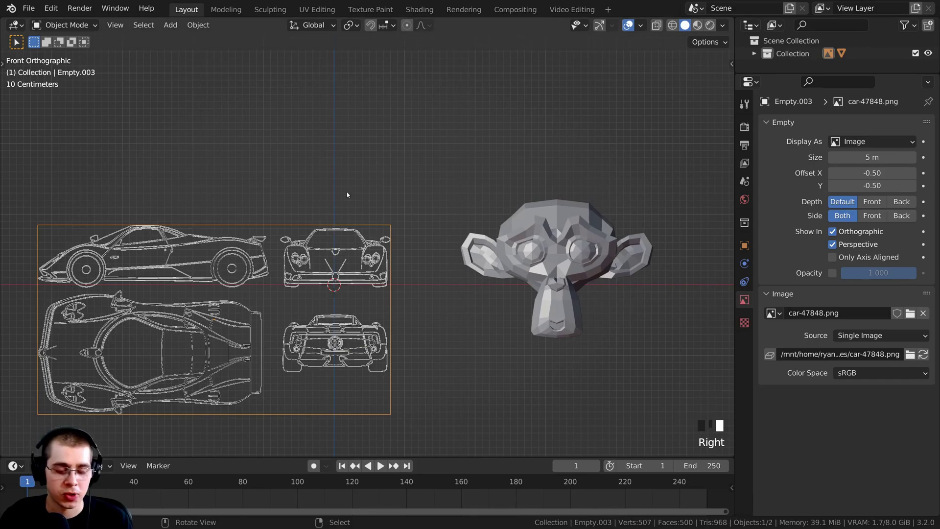
right_click(351, 195)
key("shift+d")
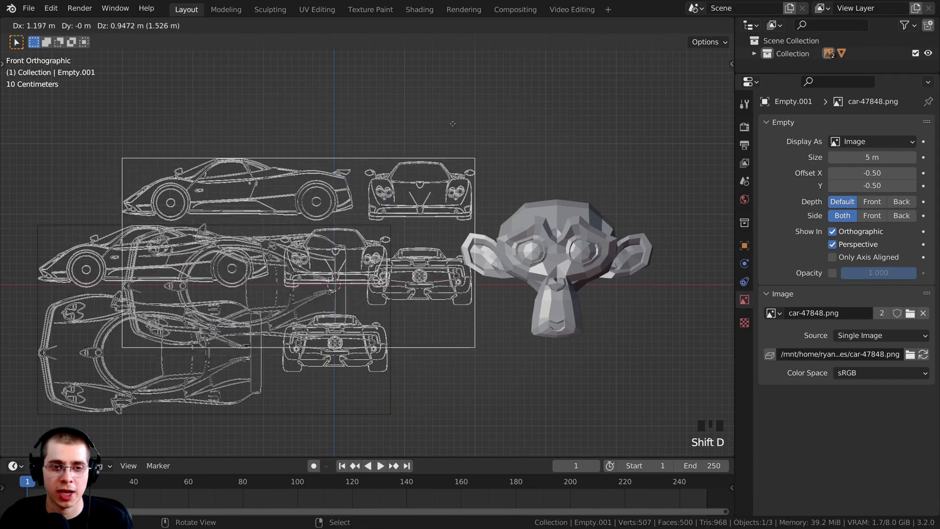
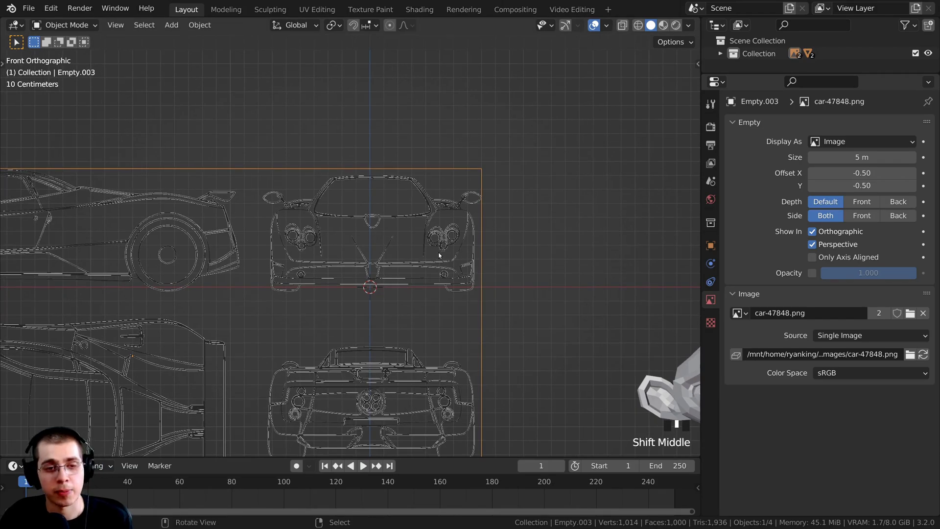
Check from back view (Ctrl+Numpad 1) that the front-only blueprint vanishes from behind
key("ctrl+KP_1")
scroll("down", 3)
middle_click(370, 351)
scroll("up", 3)
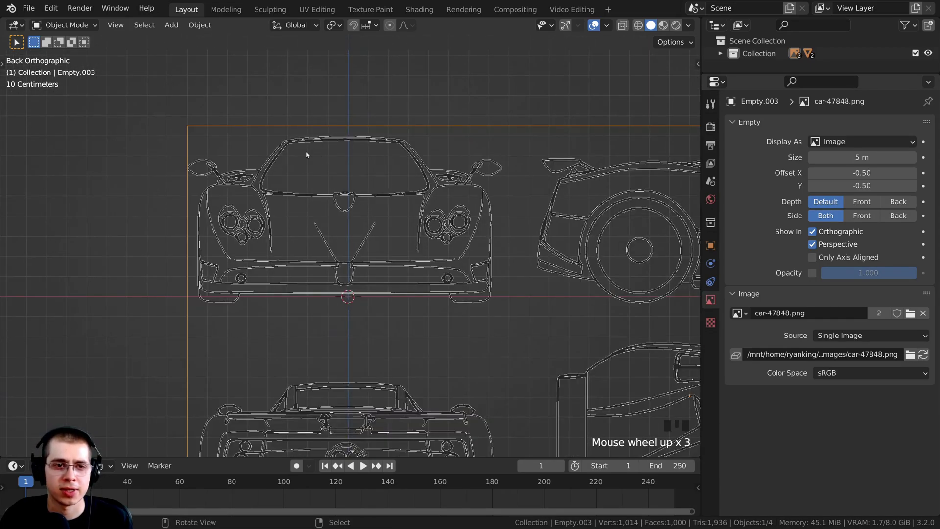
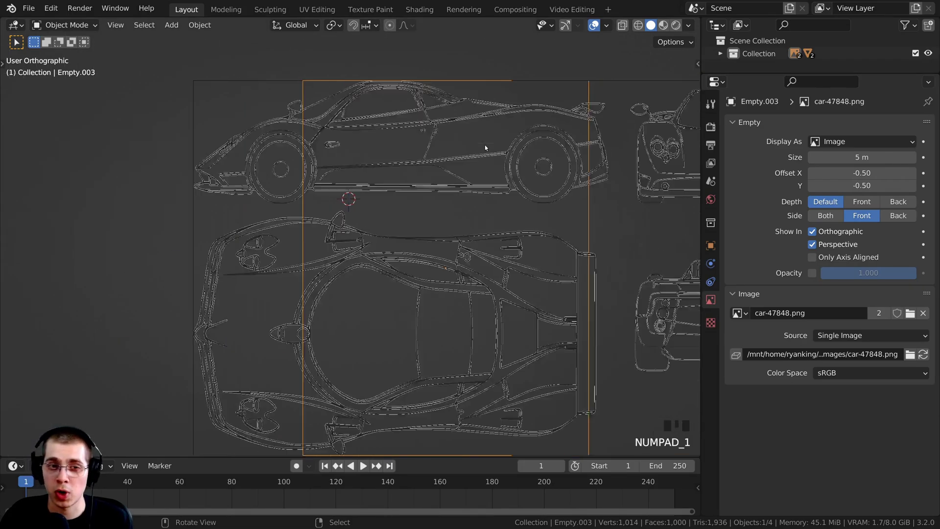
key("g")
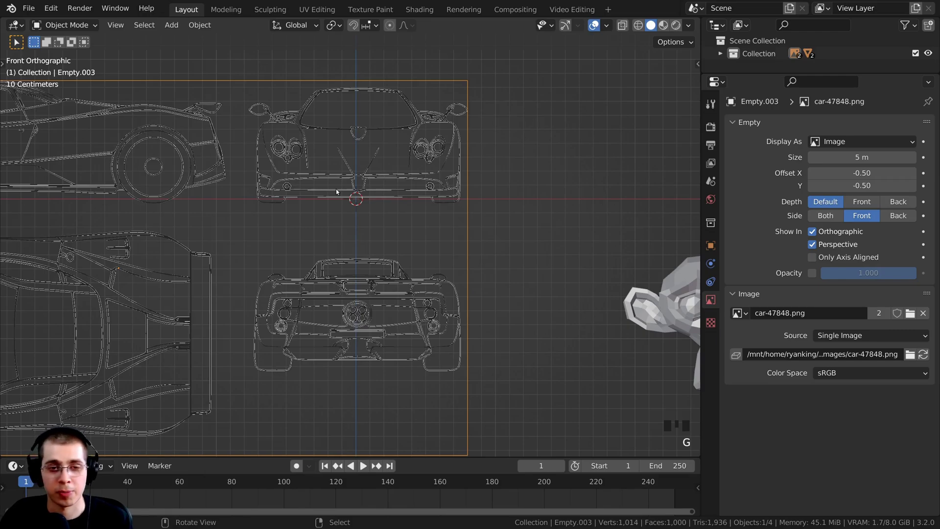
key("ctrl+KP_1")
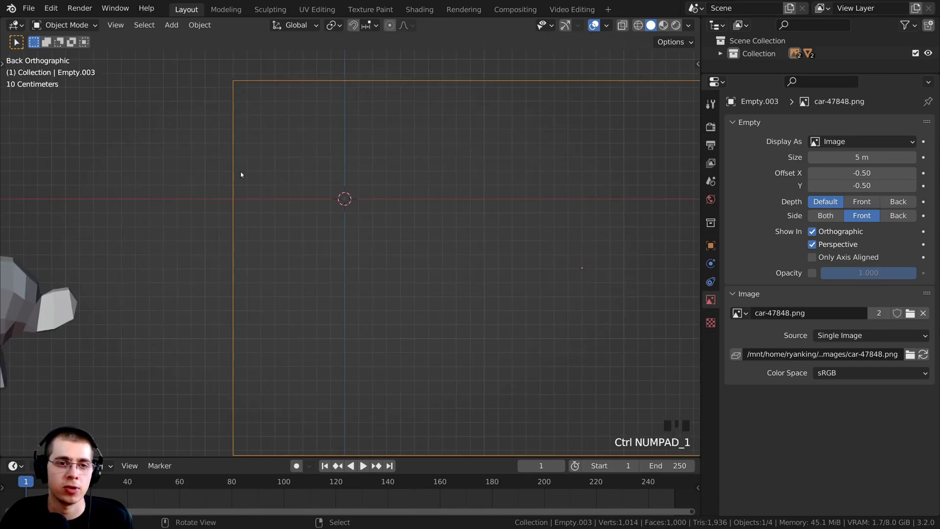
scroll("down", 3)
Move the back-view reference empty and turn it 180° so the car's rear sits on the origin
key("shift+d")
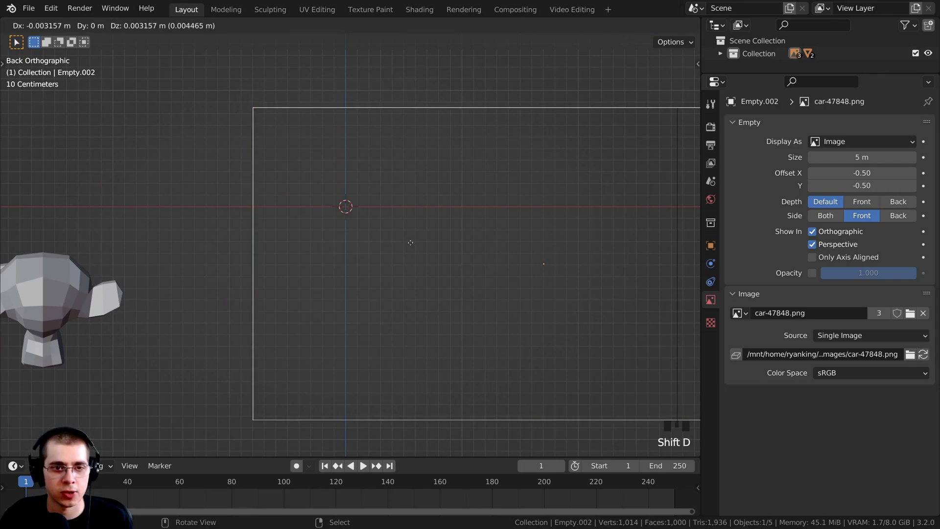
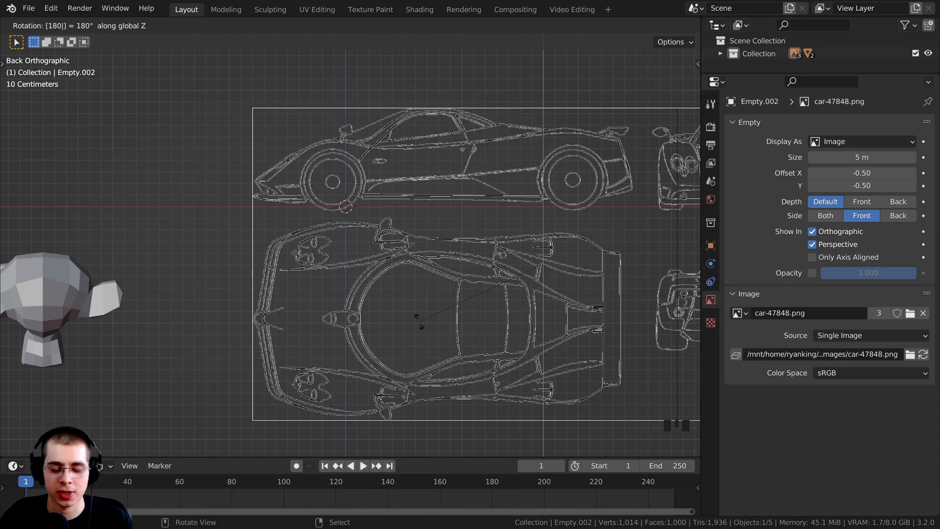
key("g")
middle_click(324, 160)
scroll("up", 3)
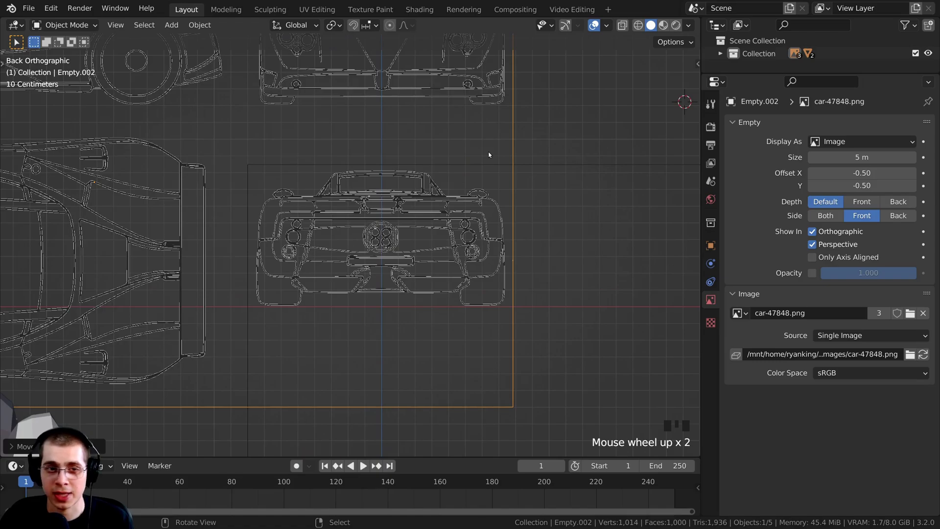
Verify from front and back views, then orbit to see all reference images in perspective
key("KP_1")
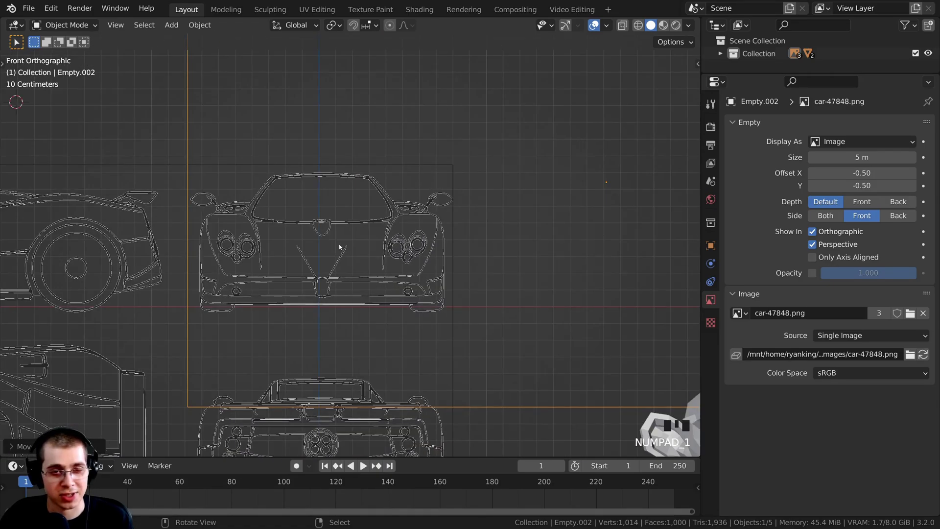
key("ctrl+KP_1")
scroll("down", 3)
middle_click(481, 258)
scroll("up", 3)
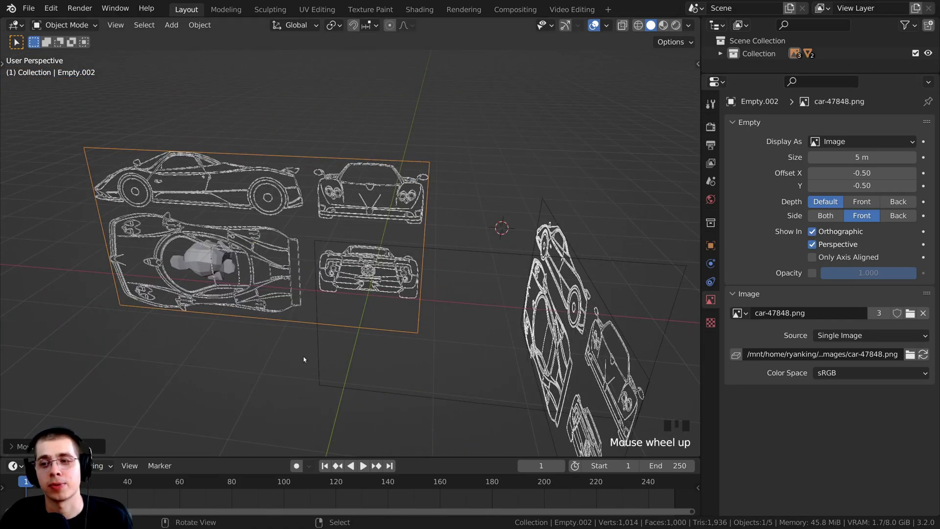
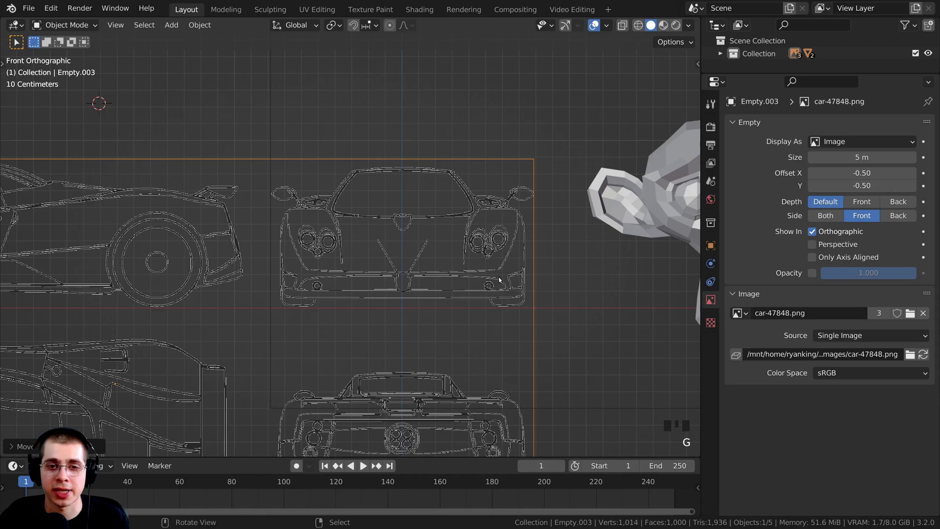
Nudge the front-view blueprint (G) into final alignment over the origin while zooming in
key("g")
scroll("down", 3)
scroll("up", 3)
scroll("up", 3)
key("g")
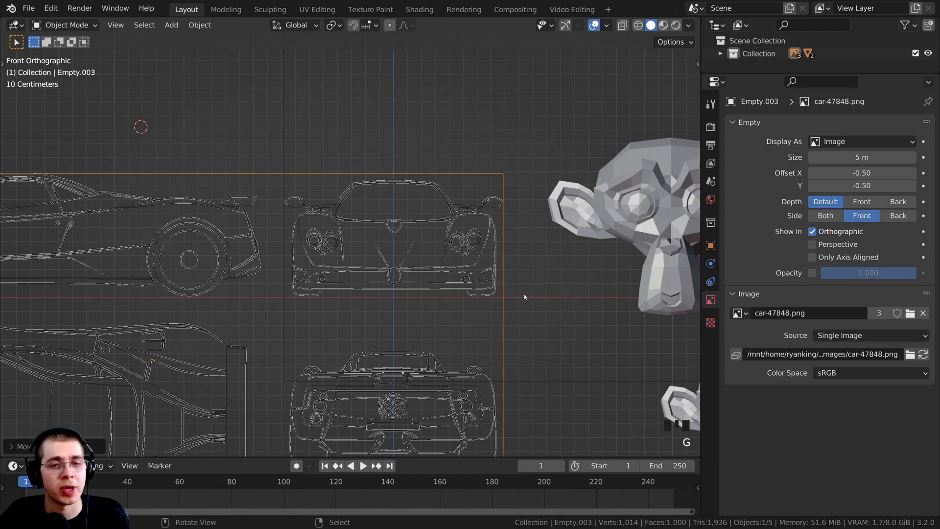
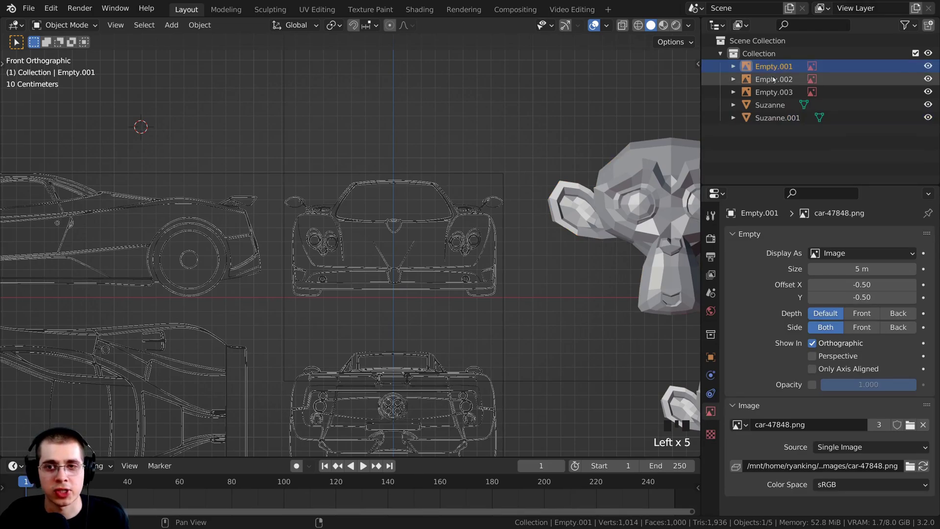
Extend the Outliner selection to cover Empty.001–Empty.003 together
key("shift+Left")
key("shift+Left")
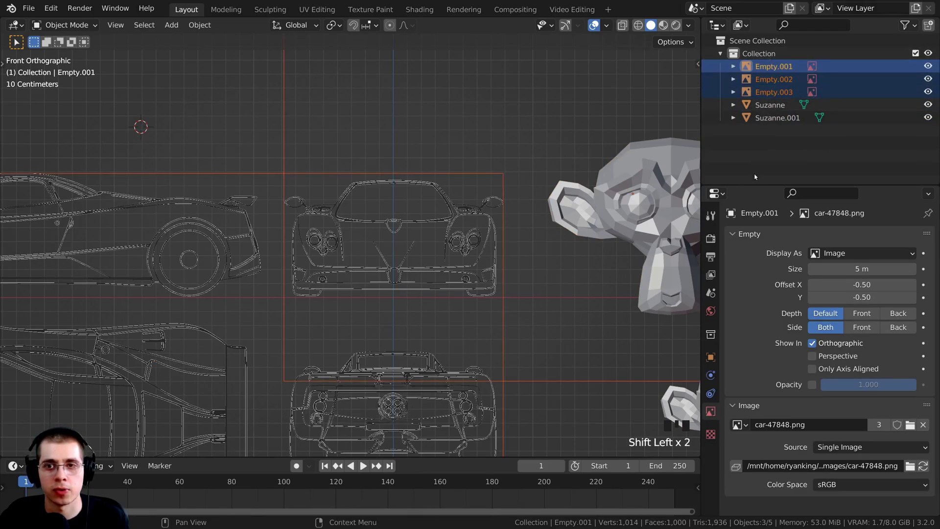
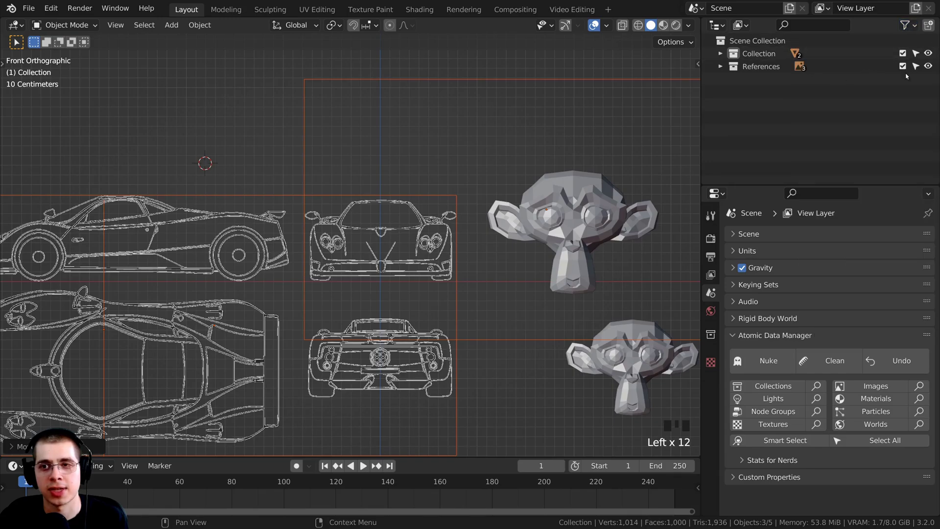
Toggle off the selectable arrow beside References so the blueprints can't be picked in the viewport
left_click_drag(920, 68, 920, 68)
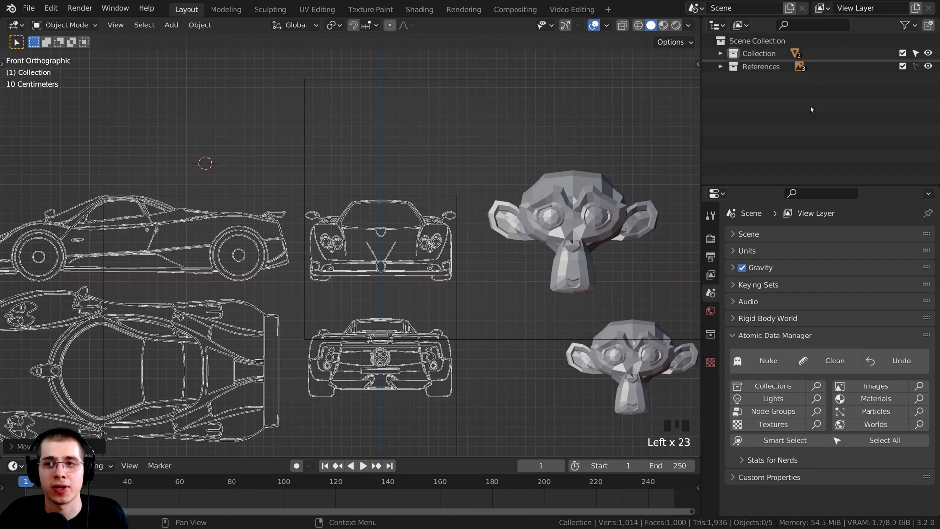
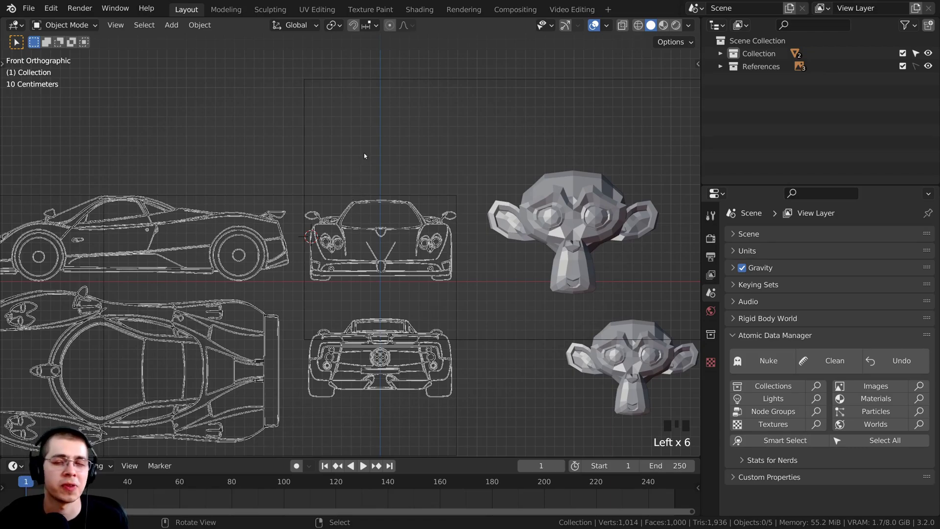
Look through the new camera and move it so the dropped-in car blueprint sits within its frame
middle_click(393, 239)
key("g")
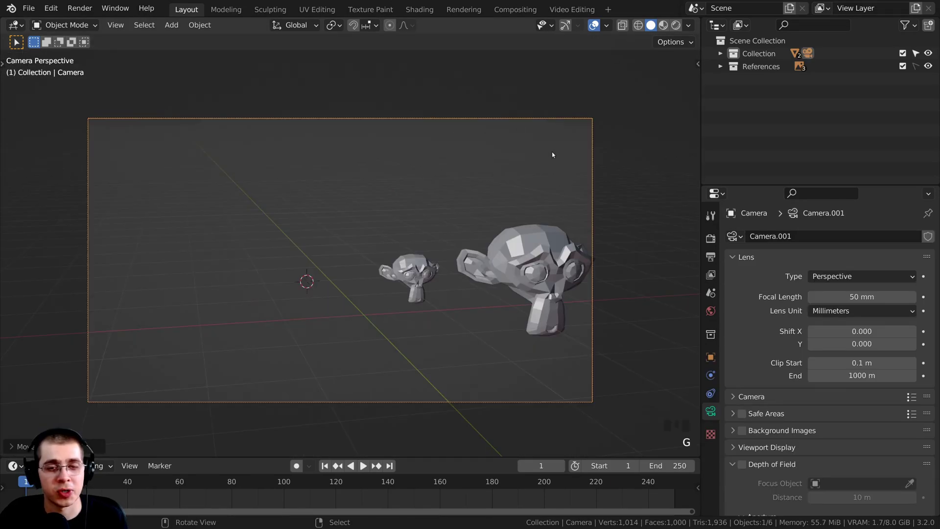
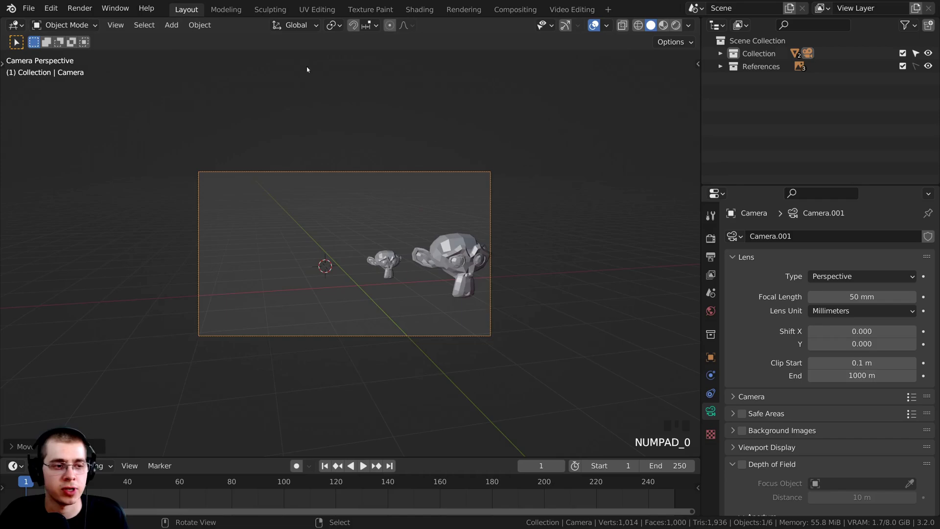
scroll("up", 3)
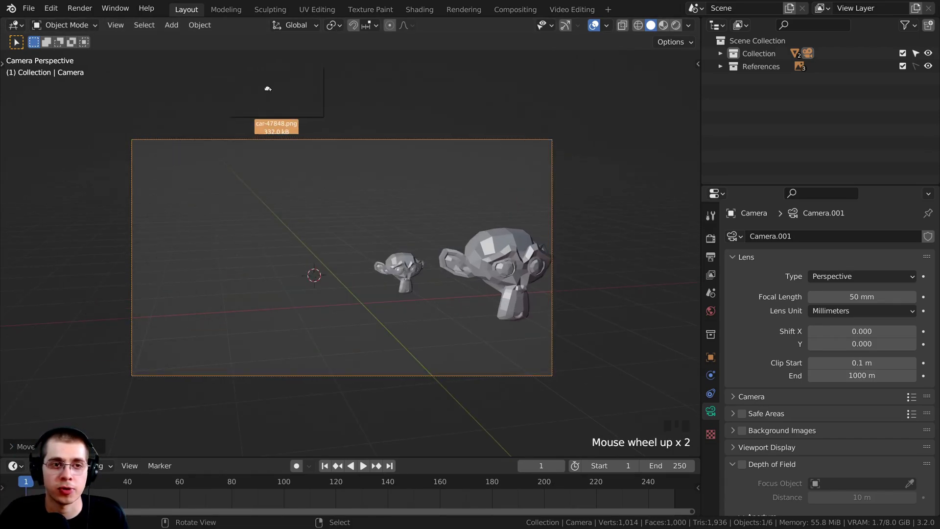
scroll("up", 3)
scroll("down", 3)
right_click(401, 93)
key("g")
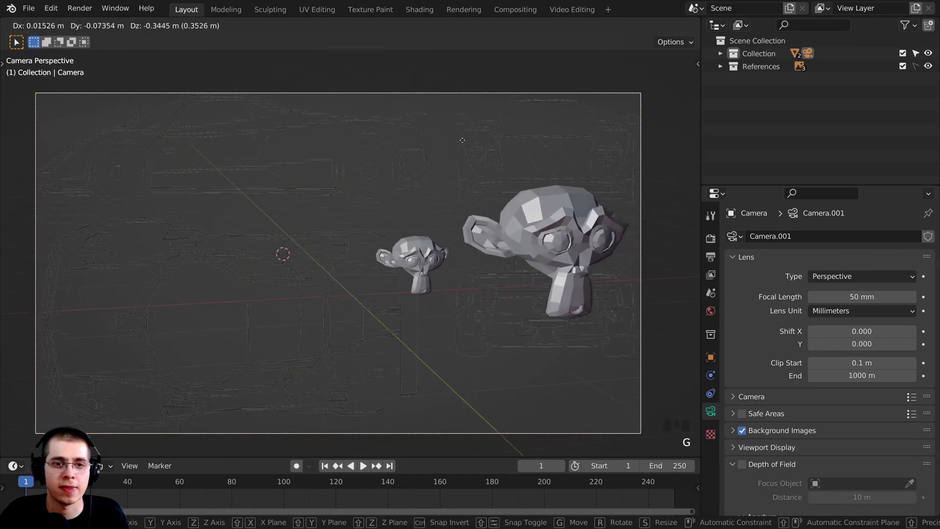
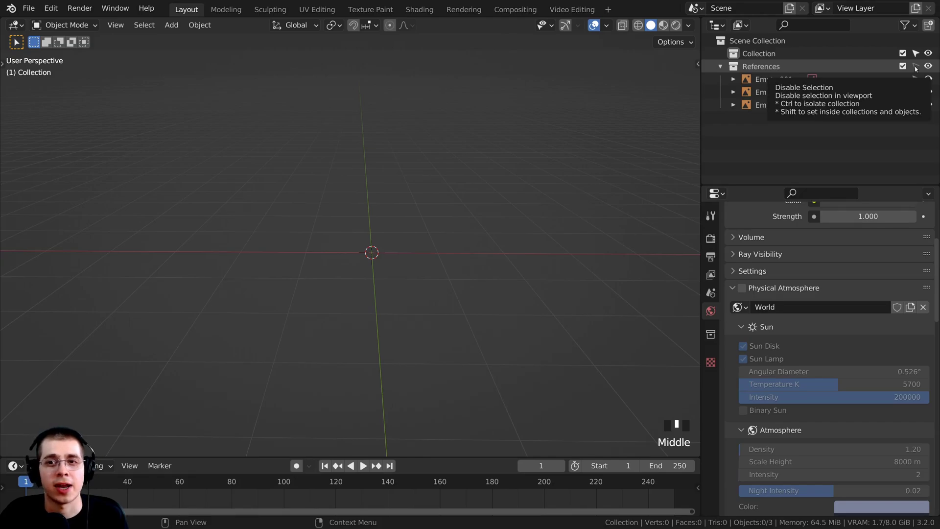
Select the remaining Empty.003 reference sheet and show it in front orthographic view
left_click_drag(918, 68, 431, 157)
scroll("up", 3)
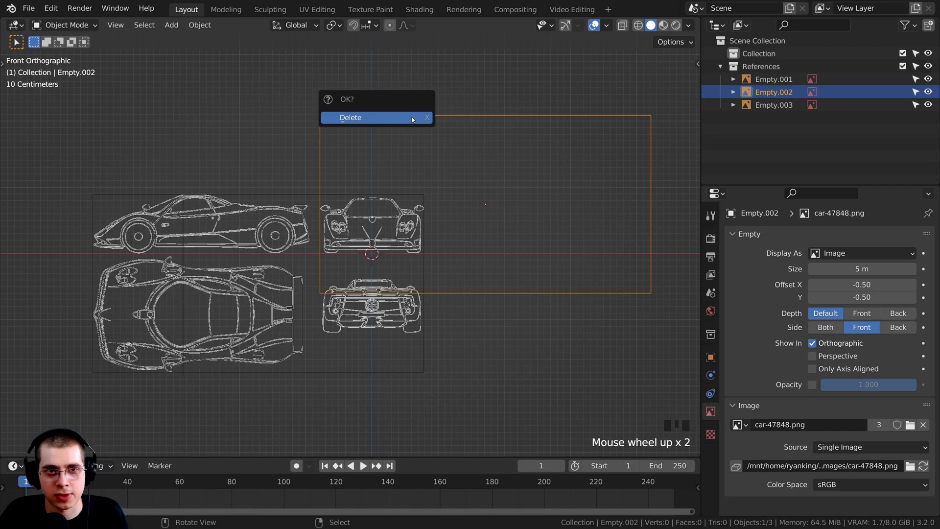
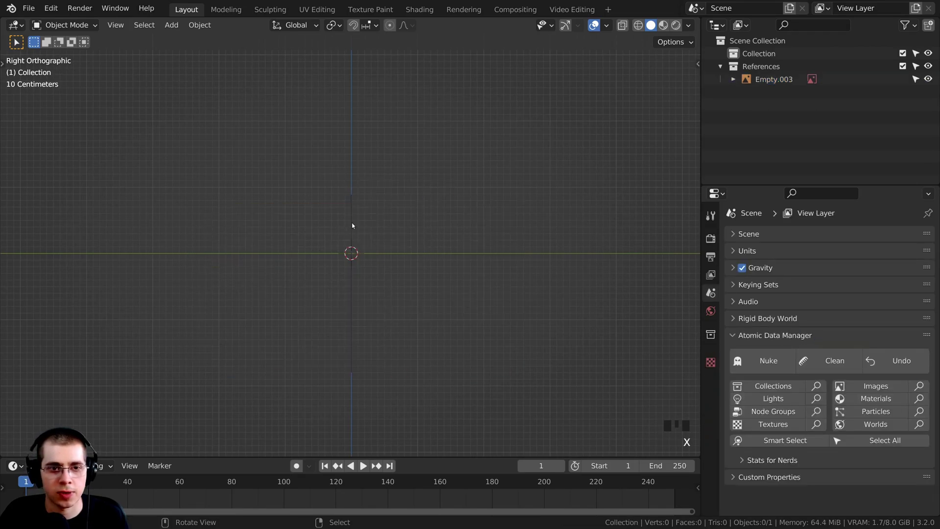
right_click(354, 225)
key("g")
key("KP_1")
middle_click(377, 180)
scroll("up", 3)
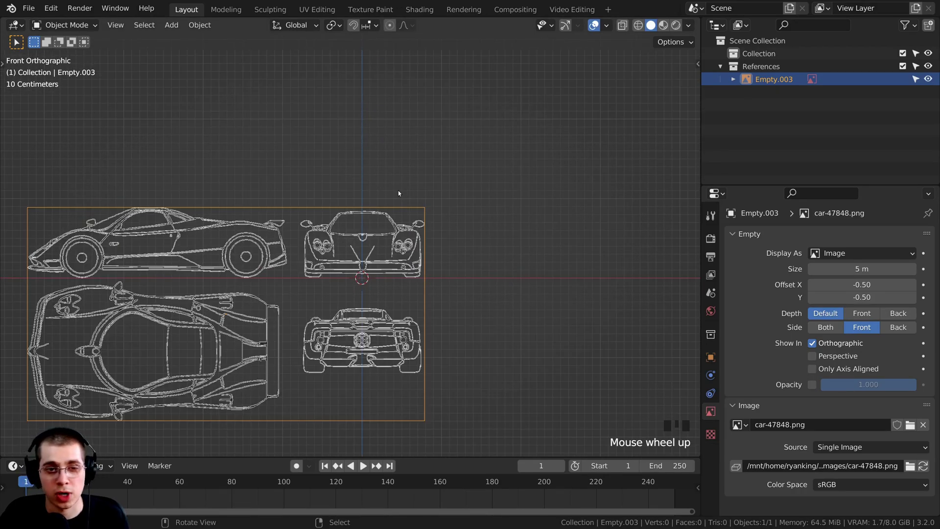
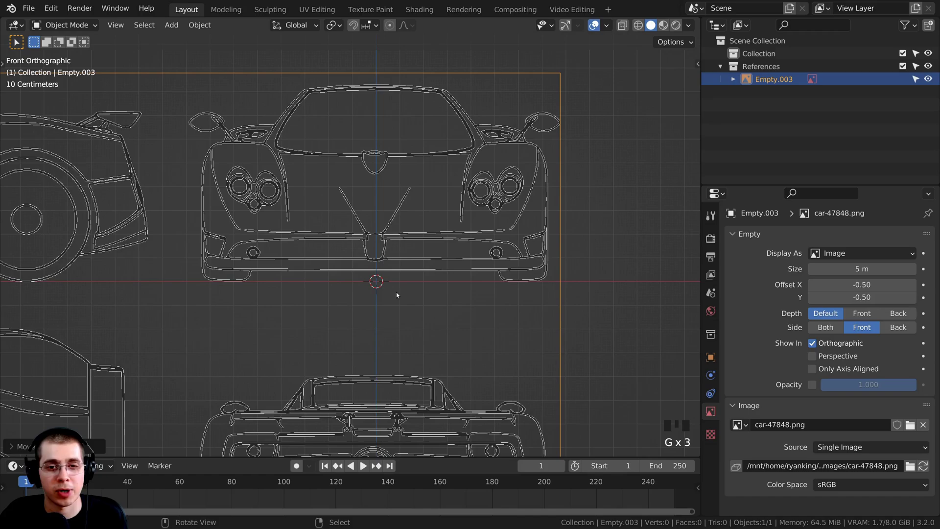
Orbit away from front view and check the blueprint empty from the right side before duplicating it
scroll("down", 3)
middle_click(432, 273)
scroll("down", 3)
middle_click(426, 319)
scroll("down", 3)
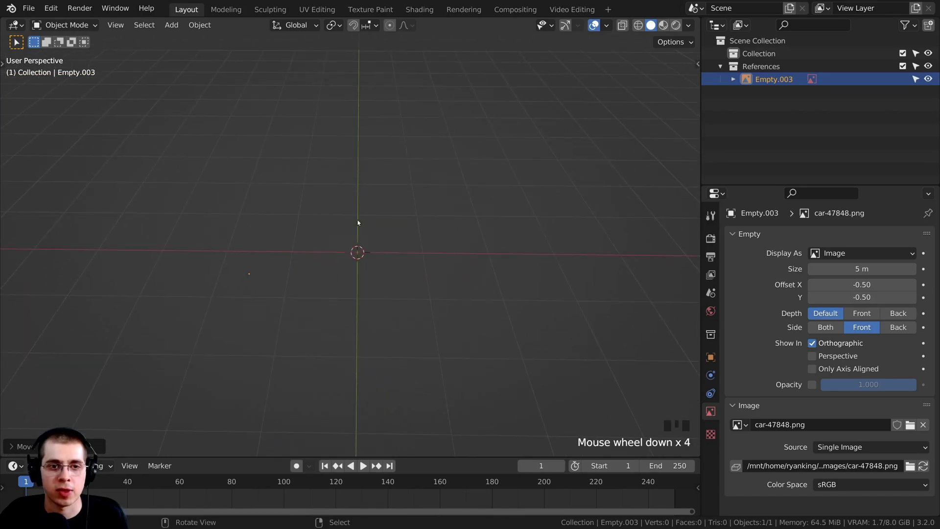
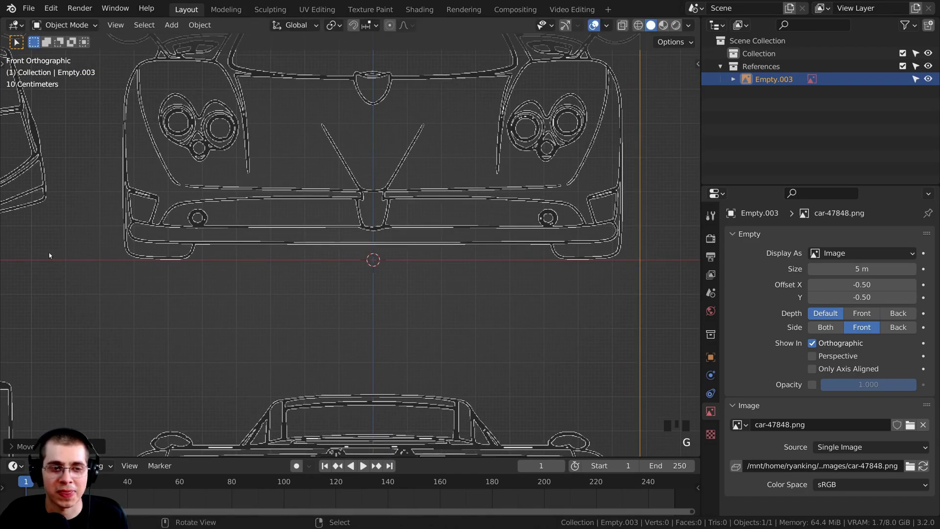
key("KP_3")
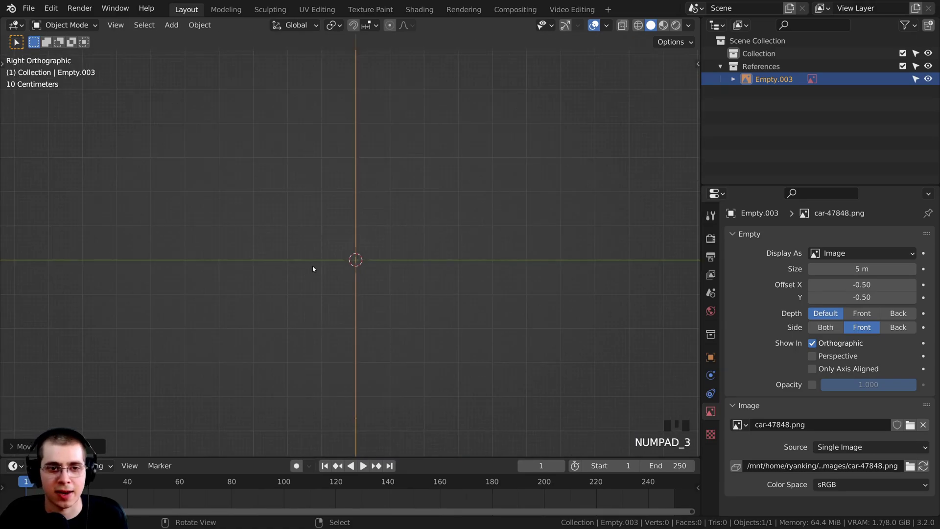
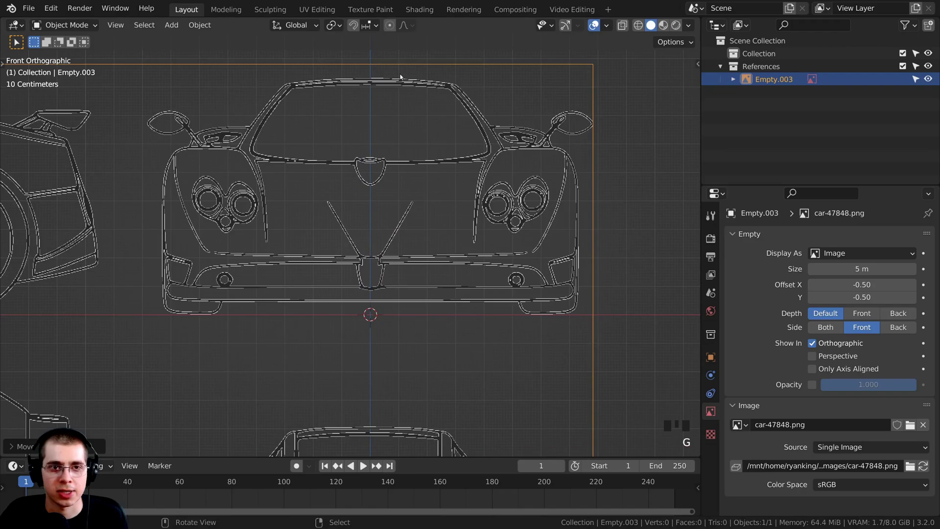
scroll("down", 3)
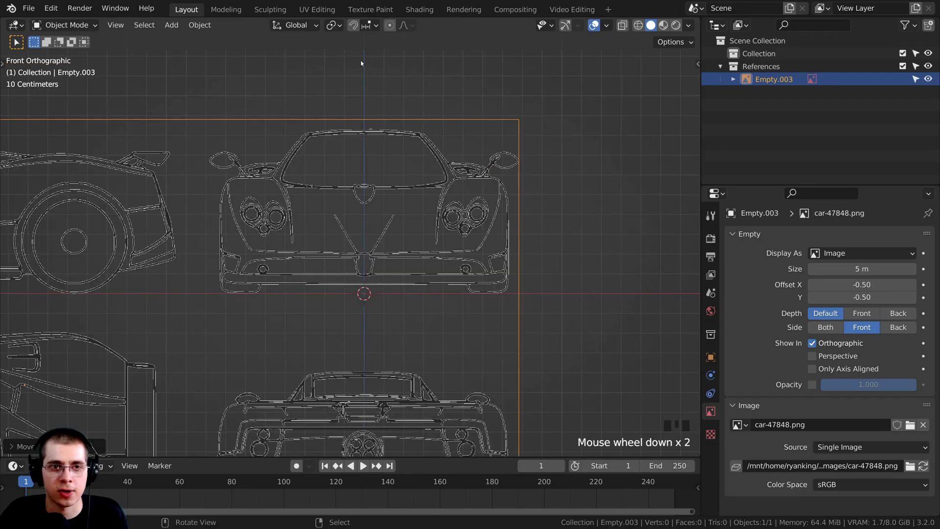
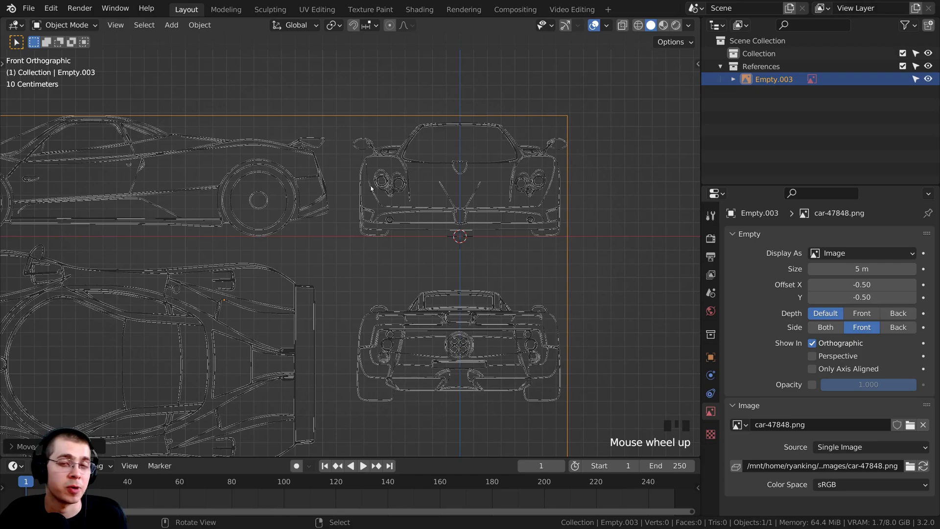
scroll("up", 3)
scroll("up", 3)
Duplicate Empty.003 with Shift+D, turn the copy 90° about Z and check it in Right Orthographic
key("shift+d")
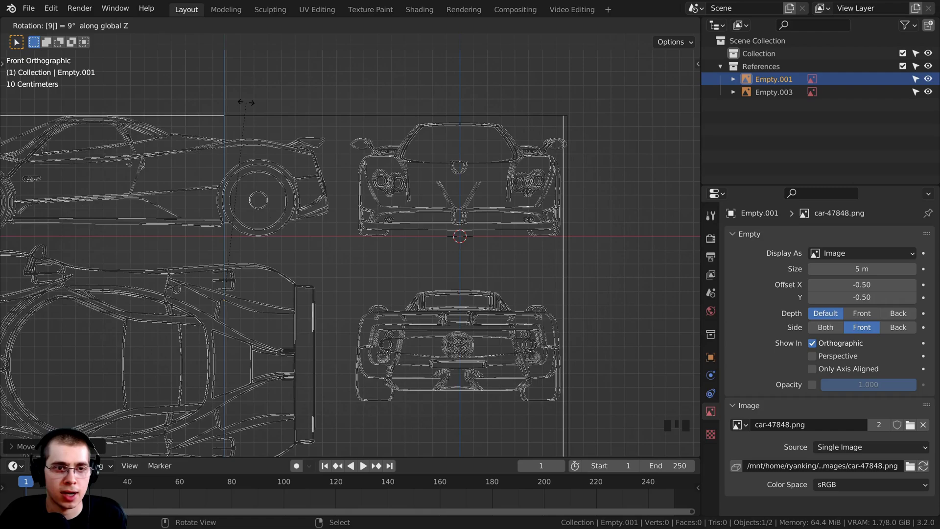
scroll("down", 3)
scroll("up", 3)
scroll("down", 3)
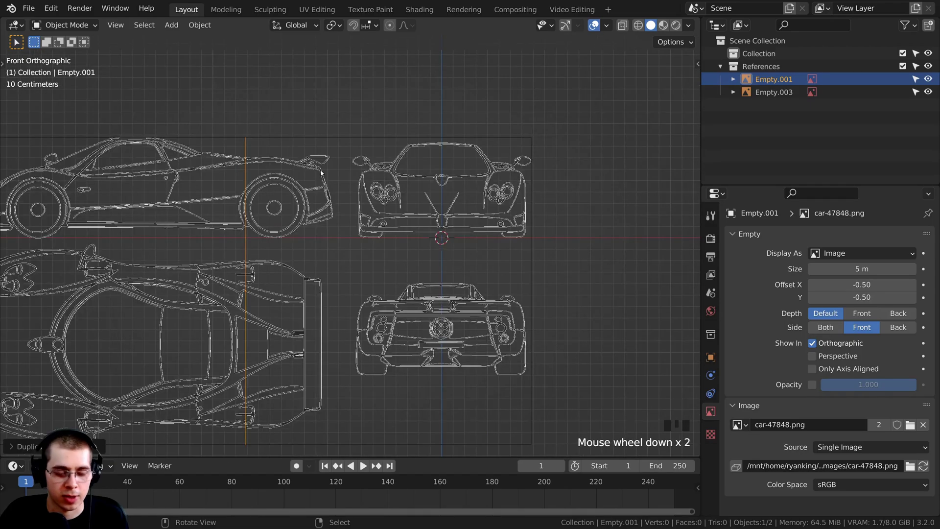
key("g")
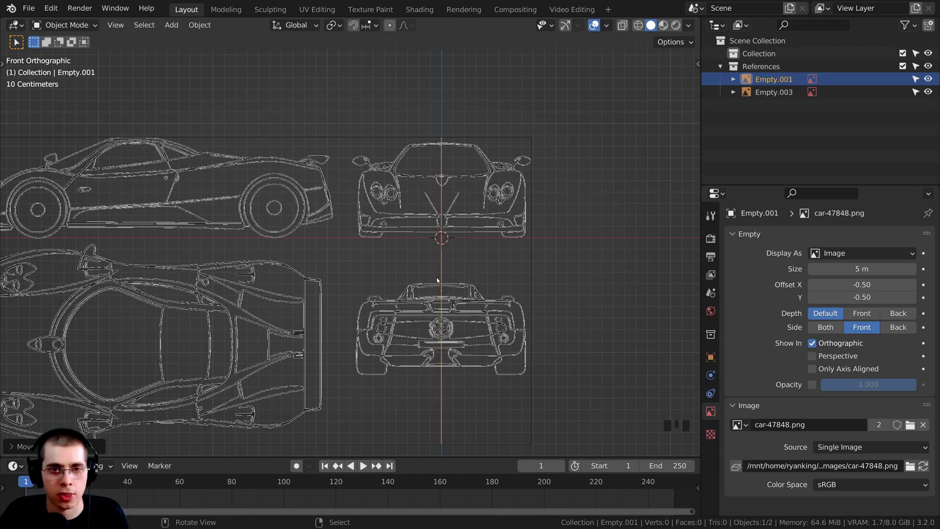
key("KP_3")
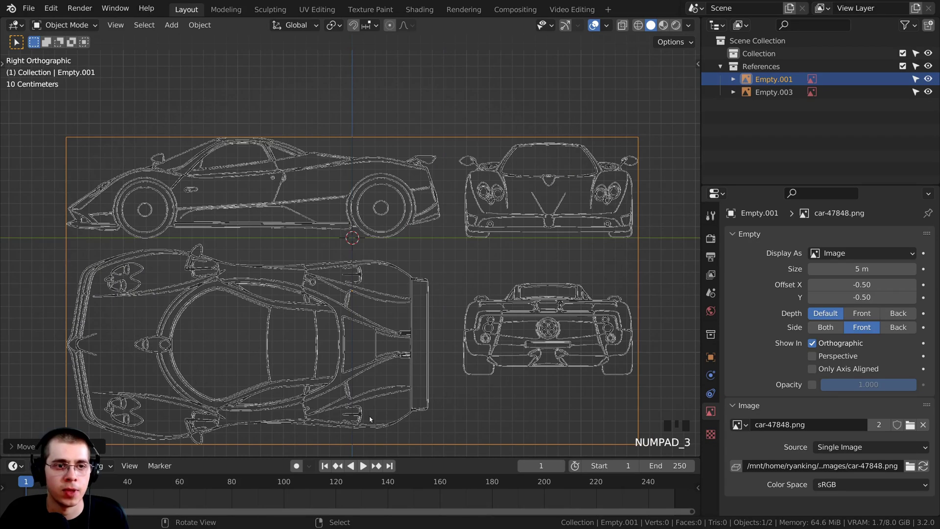
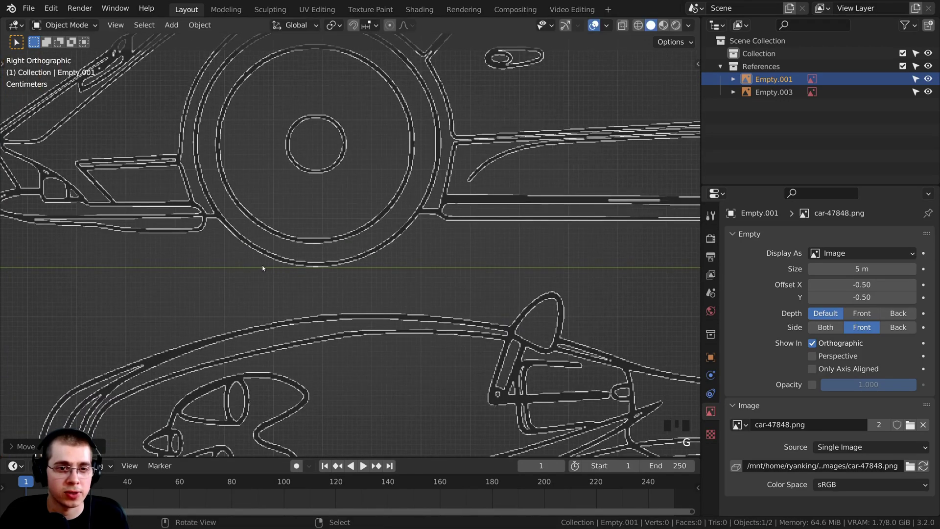
Slide the side-view copy lengthwise to centre the car profile over the origin, then duplicate it for the top view
scroll("down", 3)
middle_click(433, 279)
scroll("down", 3)
key("g")
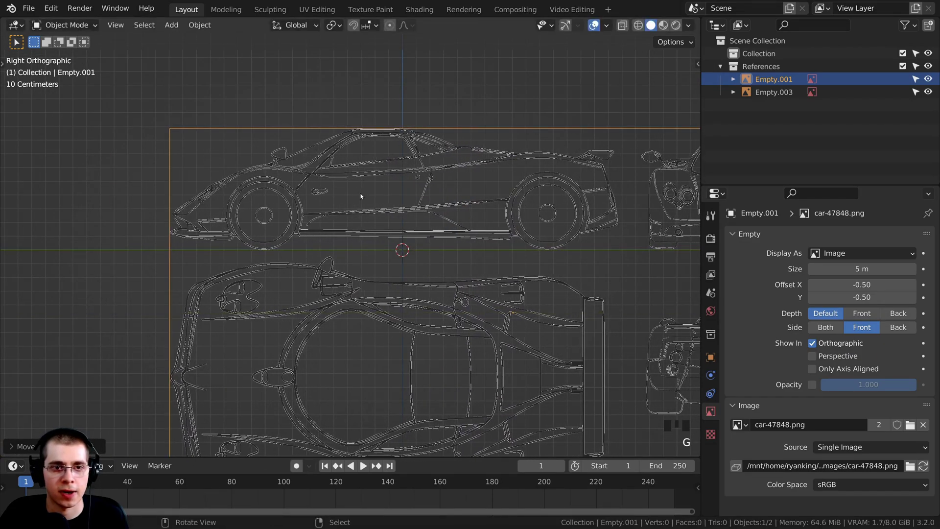
key("g")
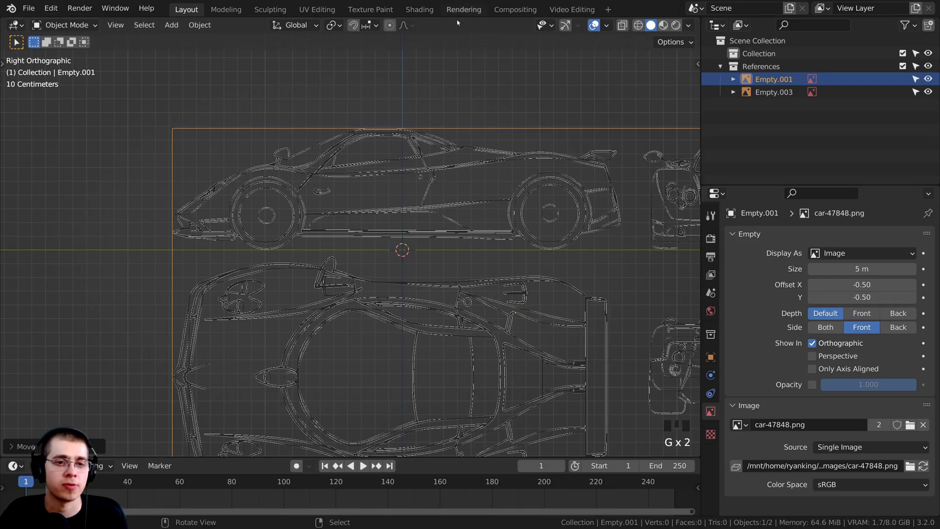
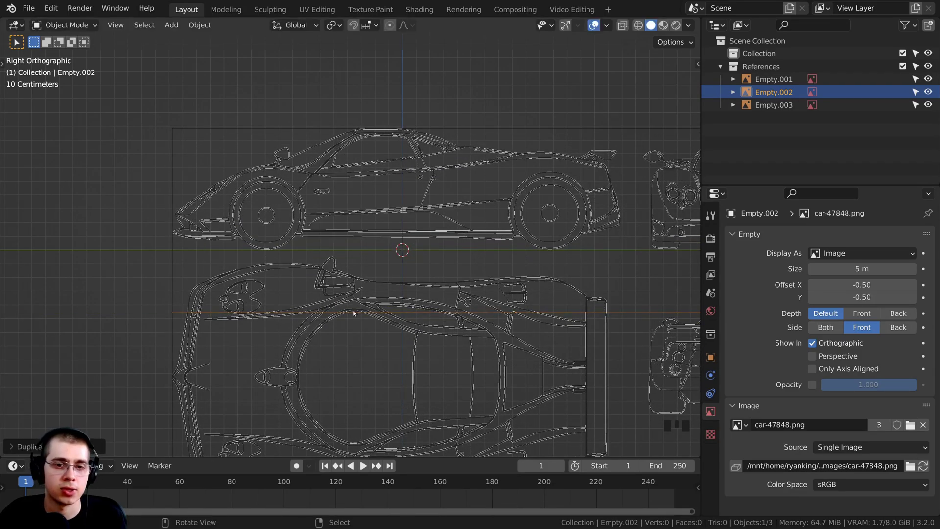
Confirm the third copy's flat rotation and inspect it from Top view, with Empty Side set to Both
key("g")
key("KP_7")
scroll("down", 3)
middle_click(514, 293)
scroll("up", 3)
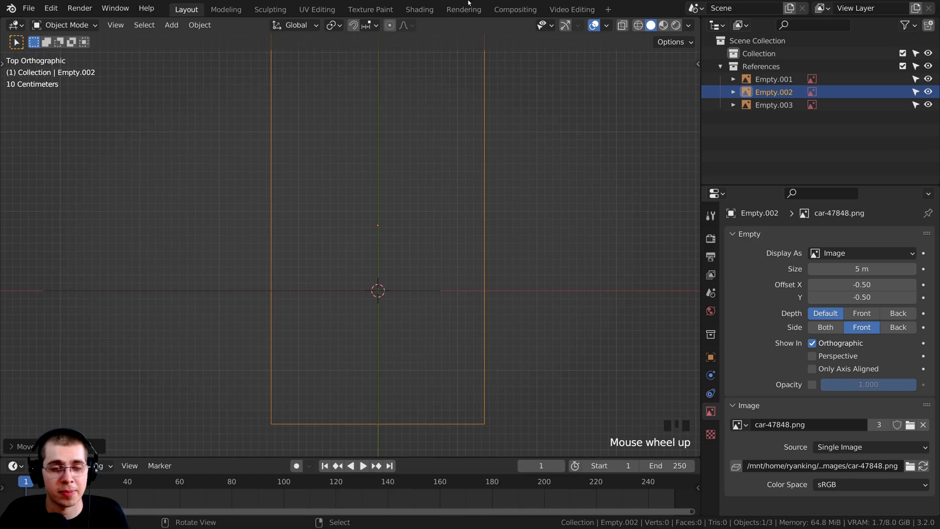
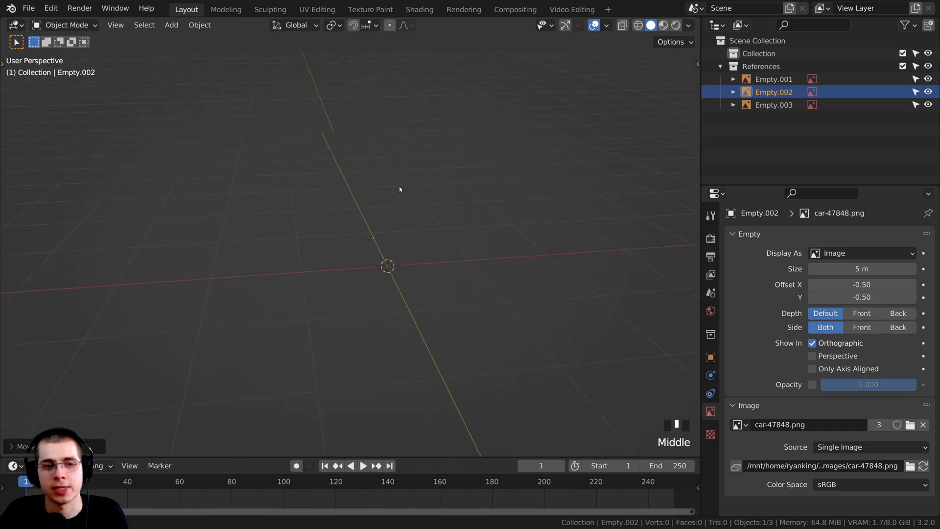
key("KP_7")
middle_click(408, 349)
scroll("up", 3)
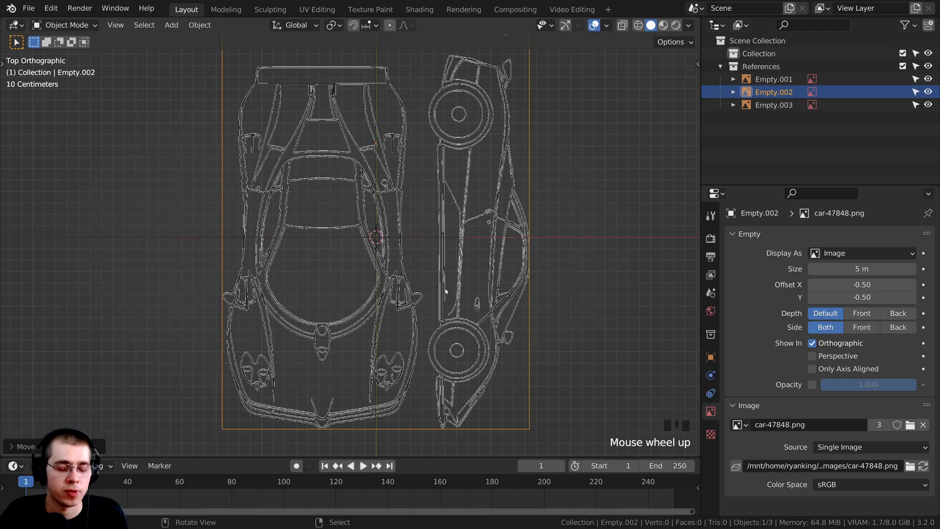
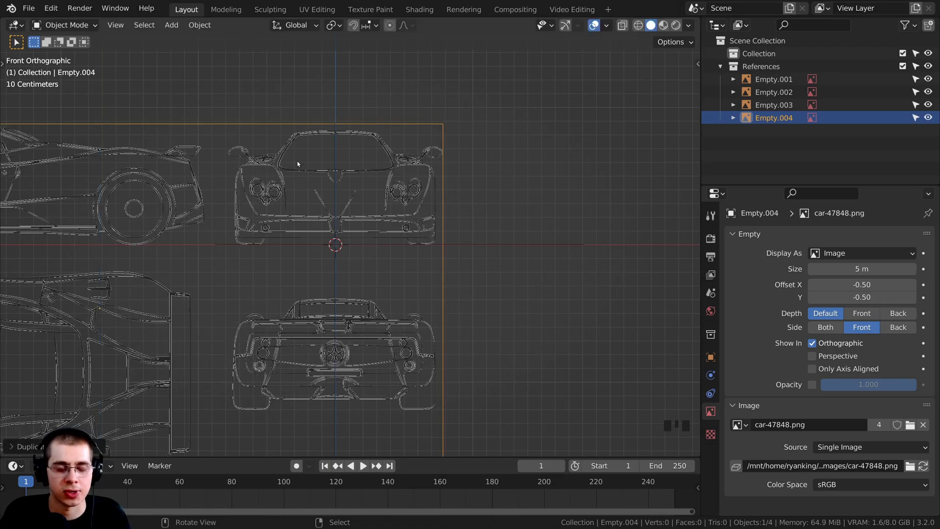
Switch to Back view and turn and shift Empty.004 so the car's rear view sits above the origin
scroll("up", 3)
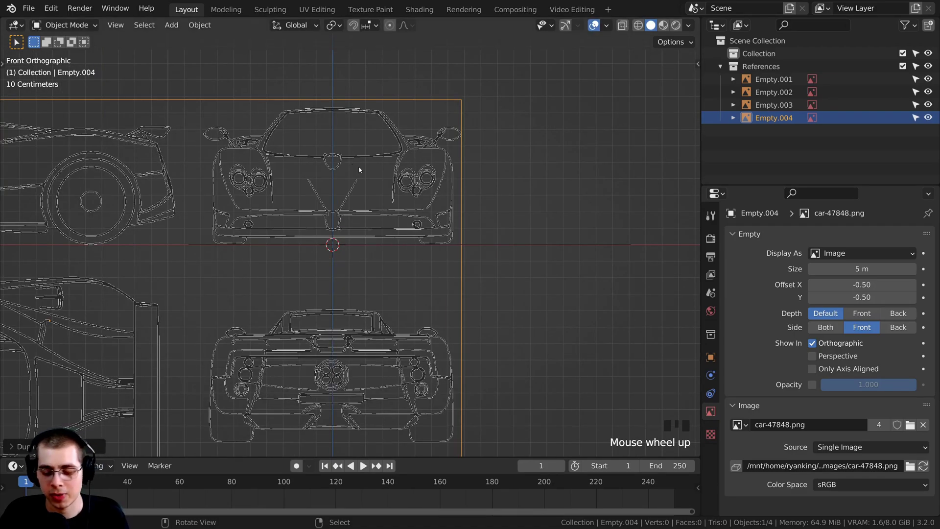
key("ctrl+KP_1")
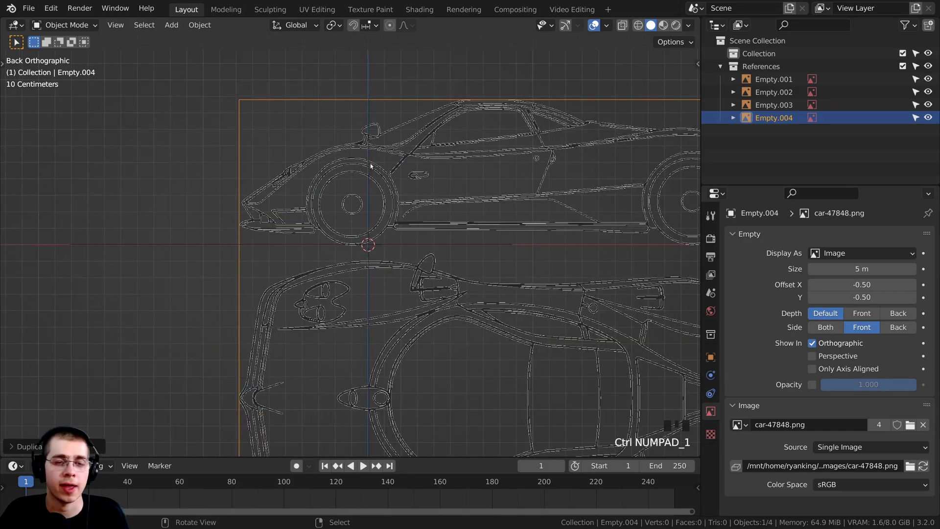
scroll("down", 3)
scroll("down", 3)
key("g")
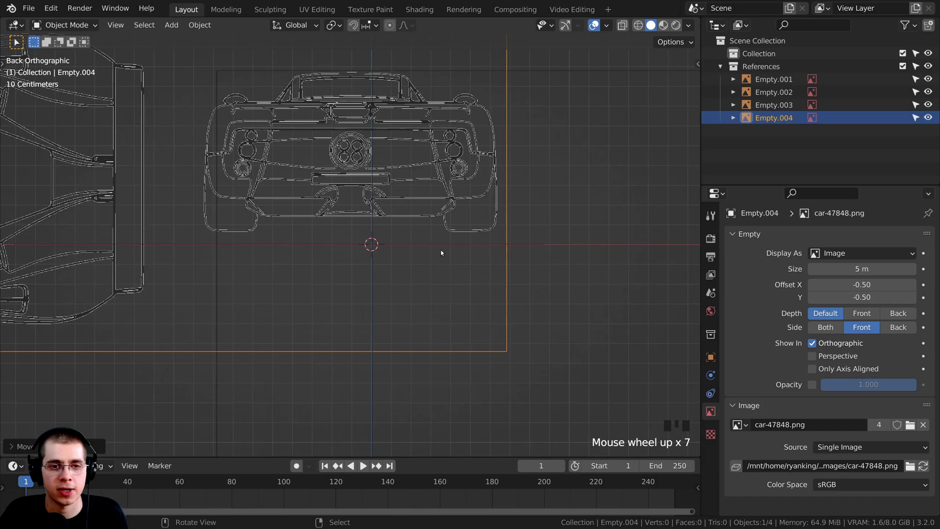
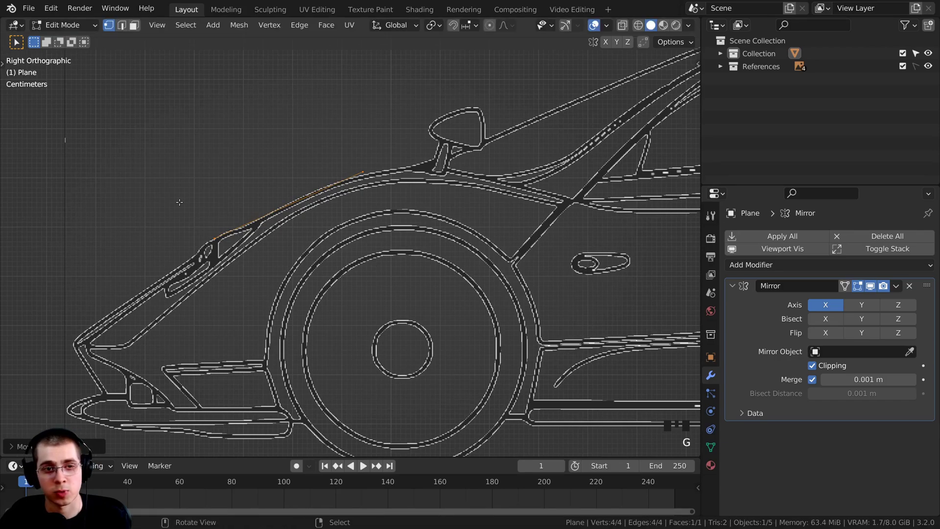
View the mirrored plane from the front to align its vertices with the car's hood
key("KP_1")
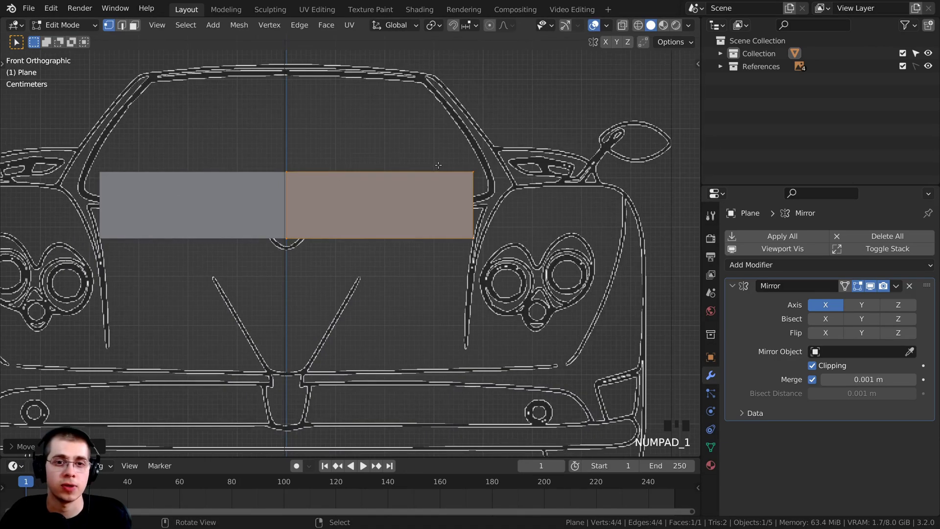